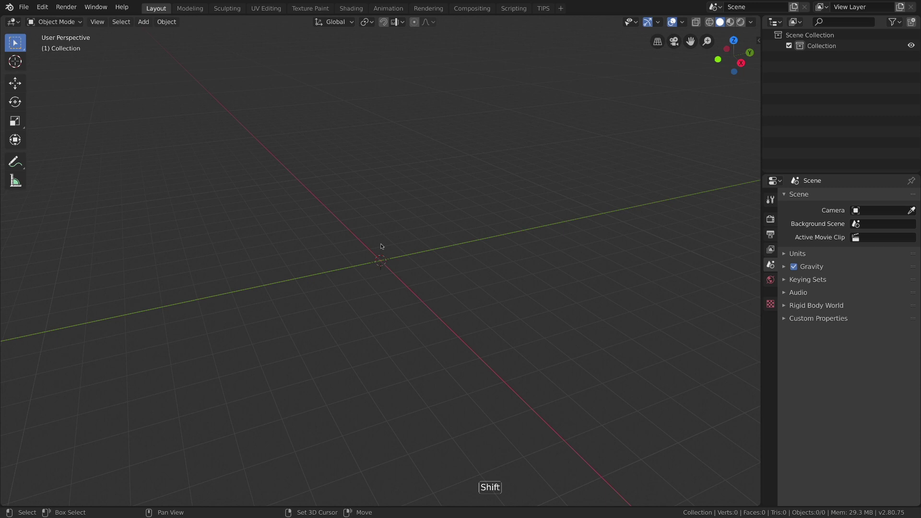
Step: Add a Cube mesh at the scene centre and briefly try move, rotate and scale on it
{"action": "key", "text": "shift+a"}
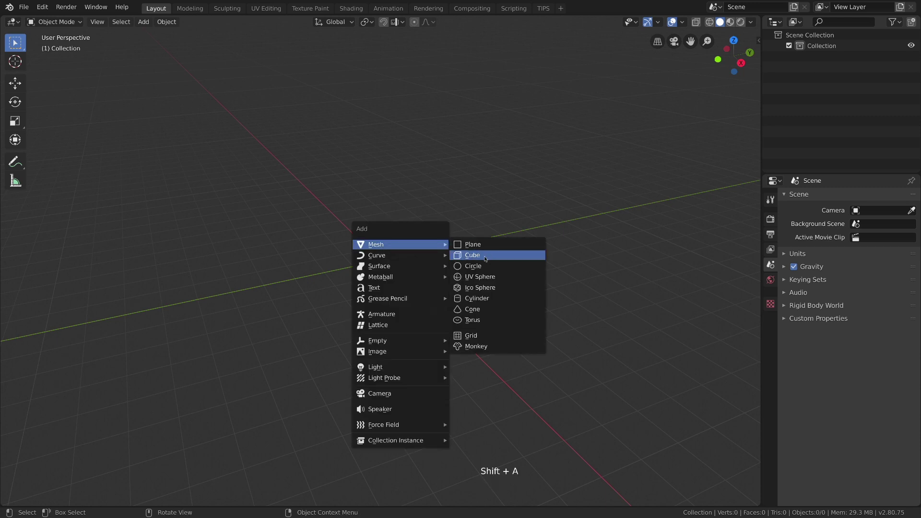
{"action": "middle_click", "coordinate": [398, 282]}
{"action": "middle_click", "coordinate": [422, 278]}
{"action": "middle_click", "coordinate": [421, 276]}
{"action": "middle_click", "coordinate": [430, 264]}
{"action": "key", "text": "g"}
{"action": "key", "text": "r"}
{"action": "key", "text": "s"}
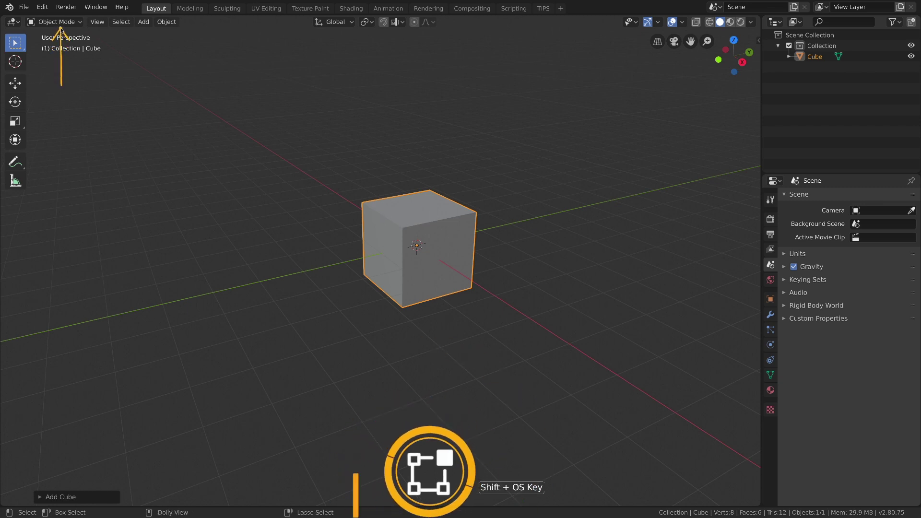
Step: Switch the cube from Object Mode into Edit Mode so its vertices, edges and faces are editable
{"action": "left_click", "coordinate": [69, 25]}
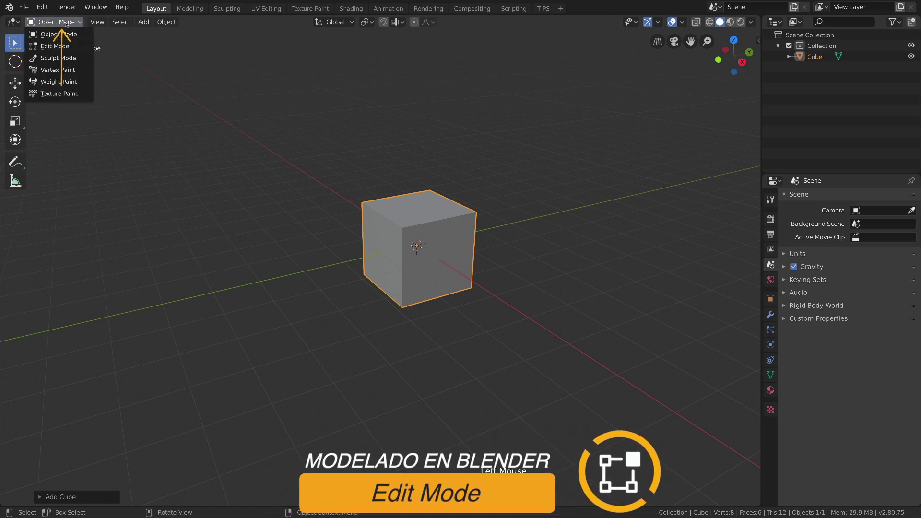
{"action": "key", "text": "alt+a"}
{"action": "key", "text": "Tab"}
{"action": "key", "text": "Tab"}
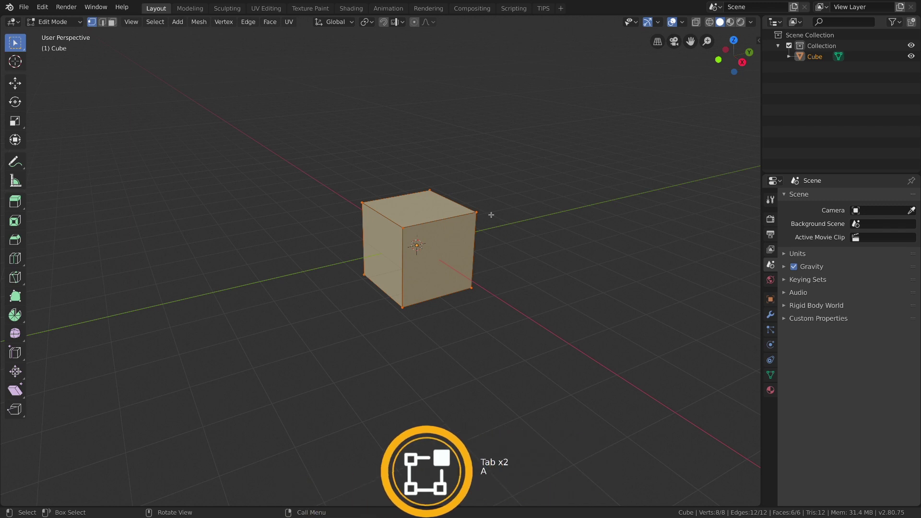
Step: Enable Vertex Select mode and leave a single corner vertex of the cube selected
{"action": "key", "text": "Tab"}
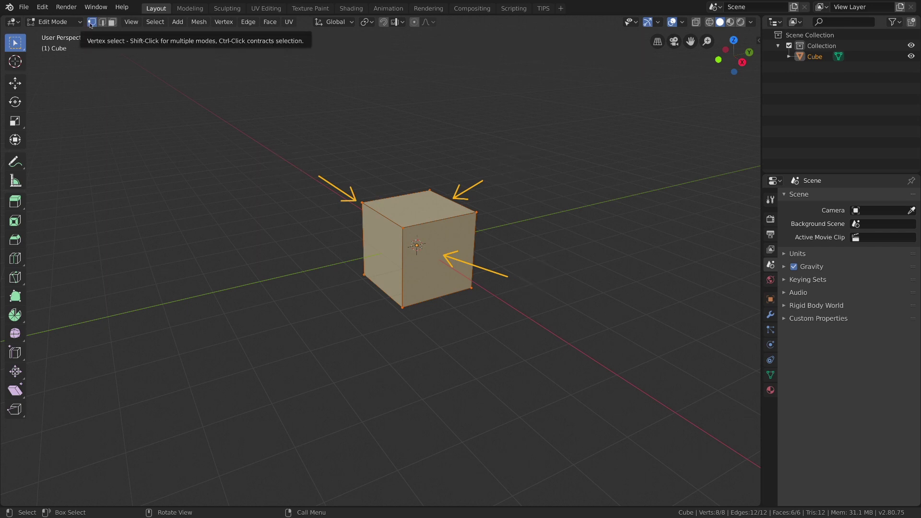
{"action": "left_click", "coordinate": [93, 26]}
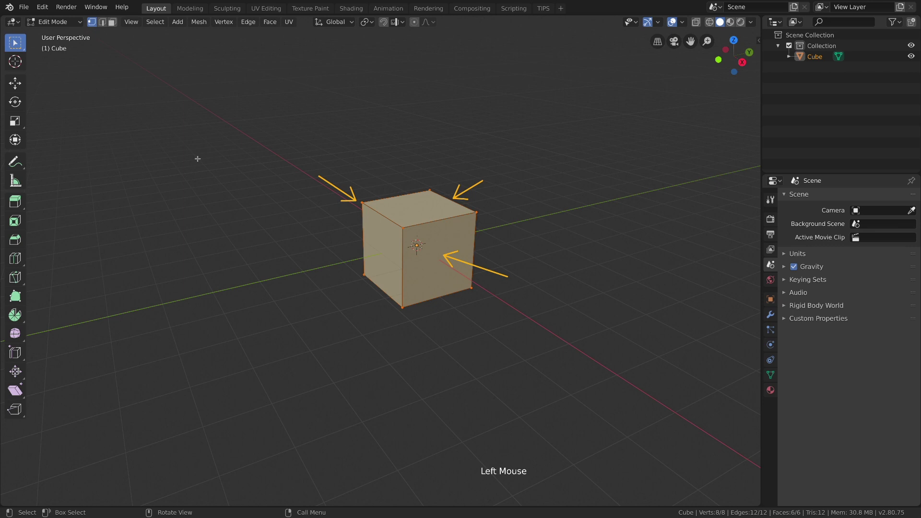
{"action": "key", "text": "1"}
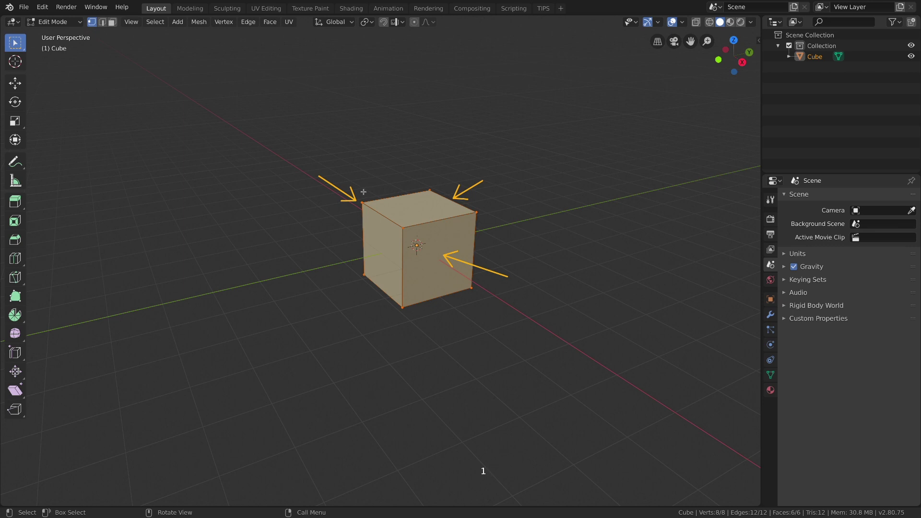
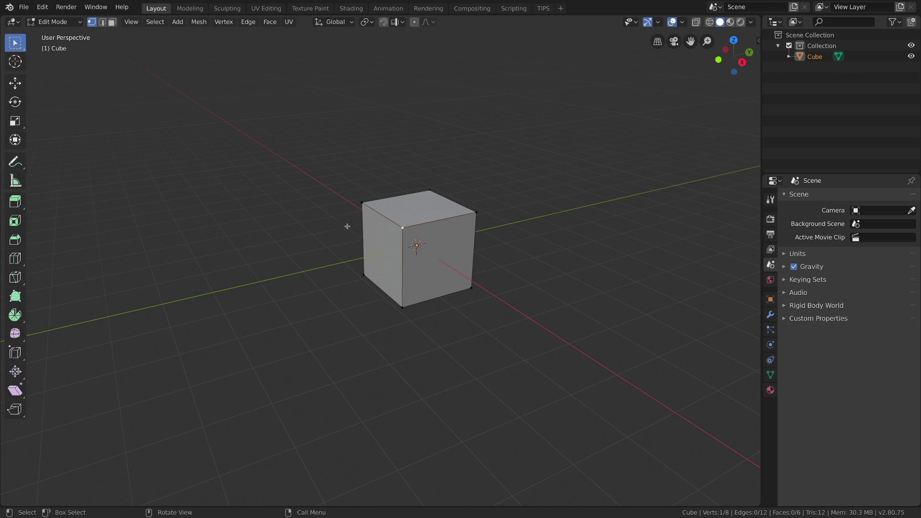
Step: Trial move (G), rotate (R) and scale (S) on the selected corner vertex
{"action": "key", "text": "g"}
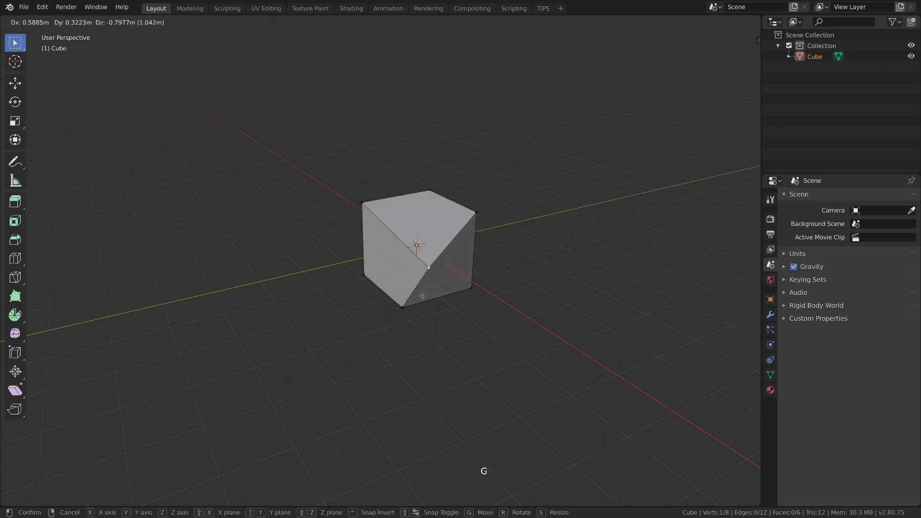
{"action": "key", "text": "r"}
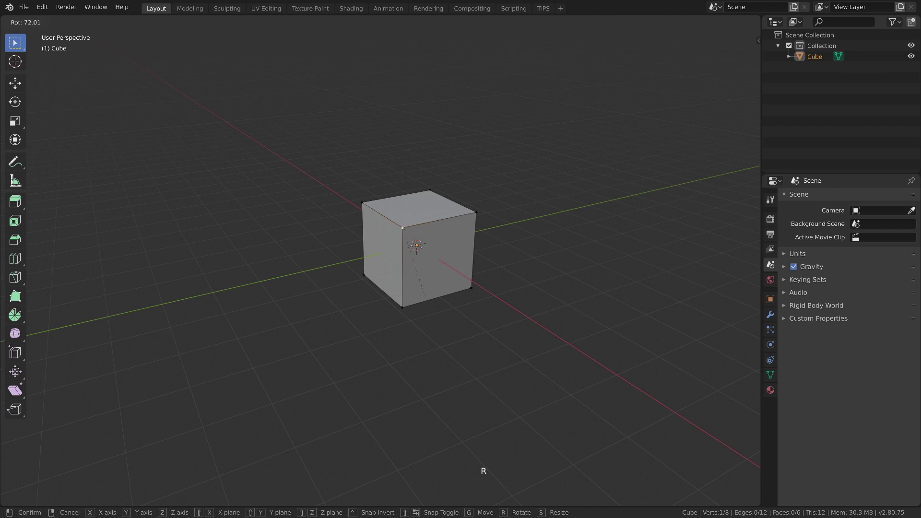
{"action": "key", "text": "s"}
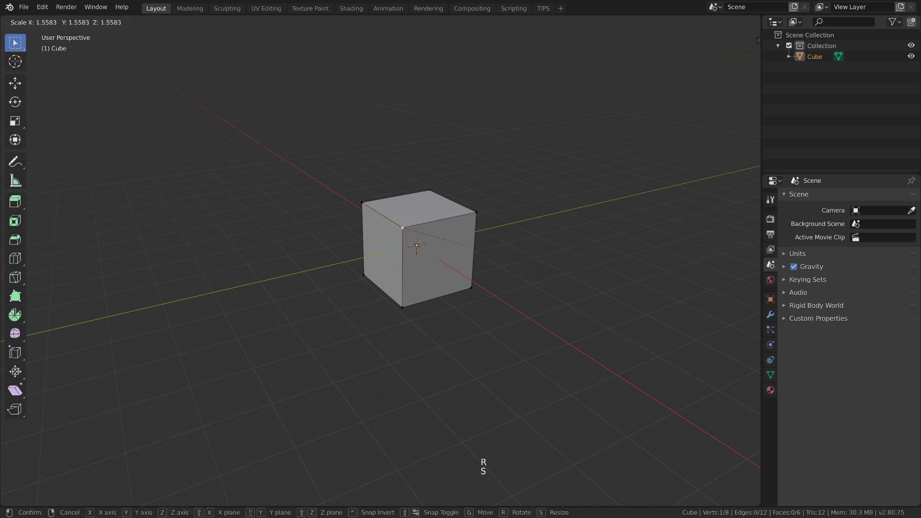
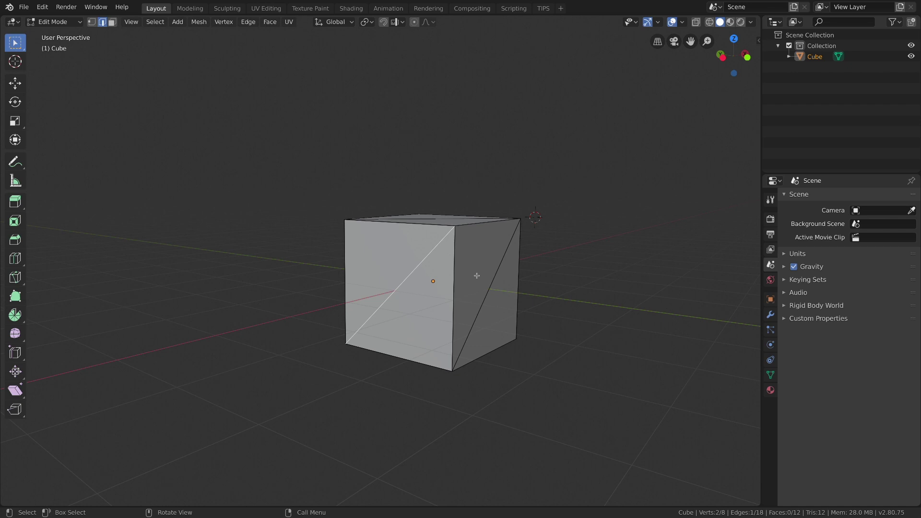
Step: Select all geometry and merge the triangles back into six square faces with Tris to Quads
{"action": "key", "text": "a"}
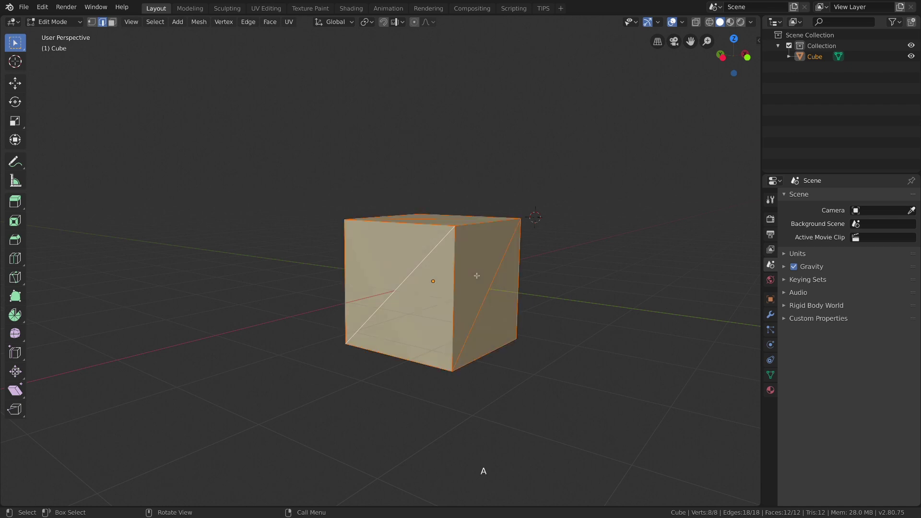
{"action": "key", "text": "alt+j"}
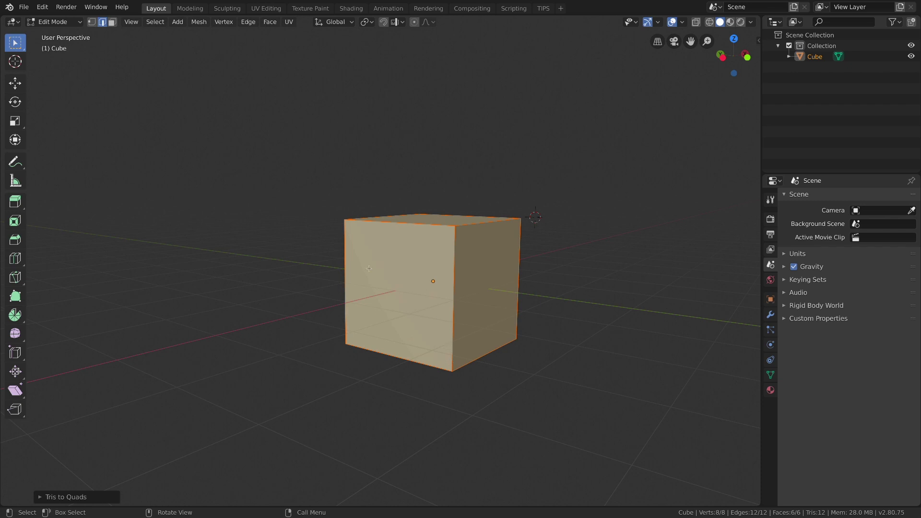
{"action": "middle_click", "coordinate": [365, 325]}
{"action": "middle_click", "coordinate": [370, 314]}
{"action": "key", "text": "Tab"}
{"action": "key", "text": "n"}
{"action": "key", "text": "n"}
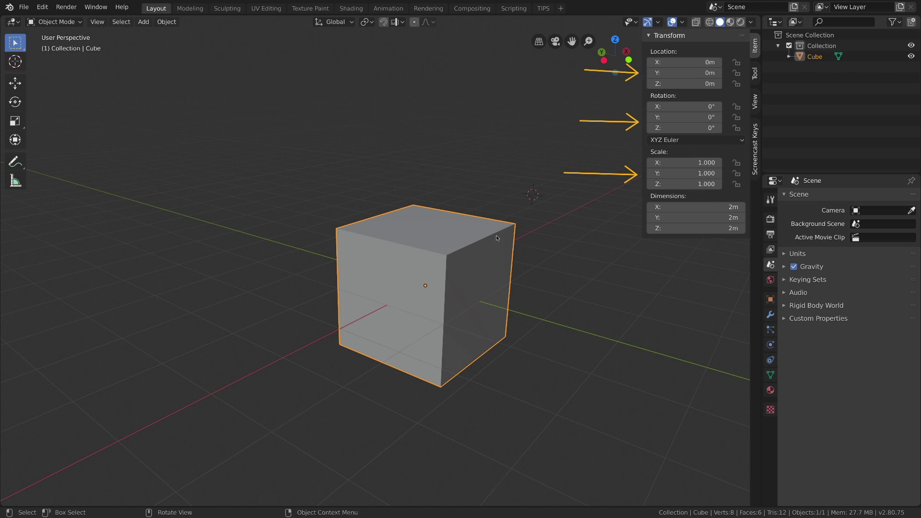
{"action": "key", "text": "s"}
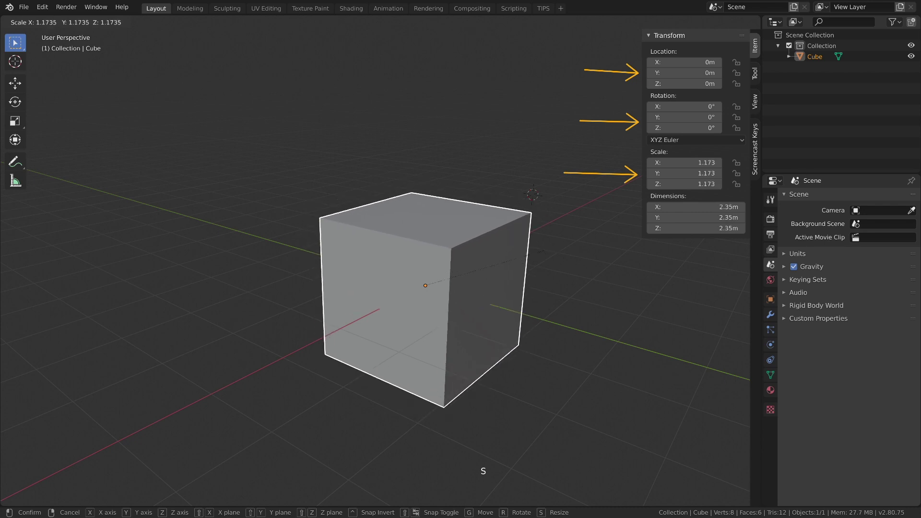
{"action": "key", "text": "r"}
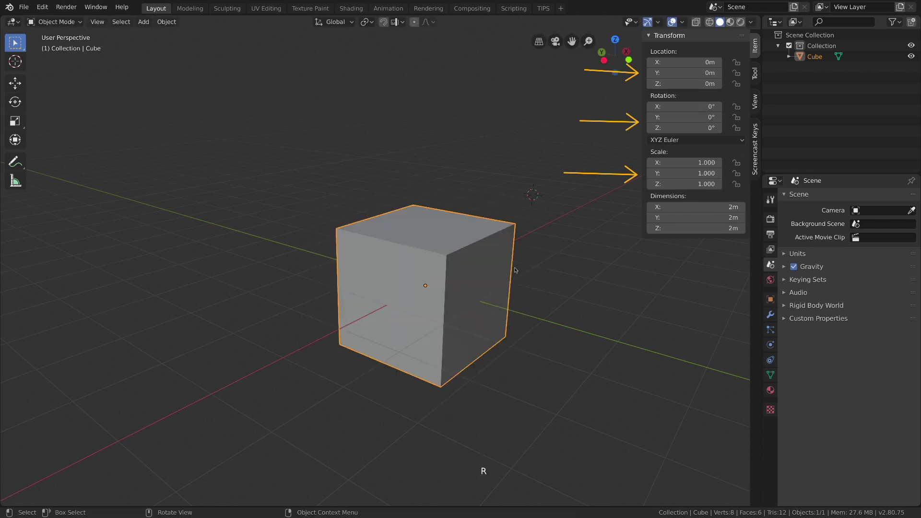
Step: Scale the whole mesh up in Edit Mode to 4 m per side, then return to Object Mode
{"action": "key", "text": "g"}
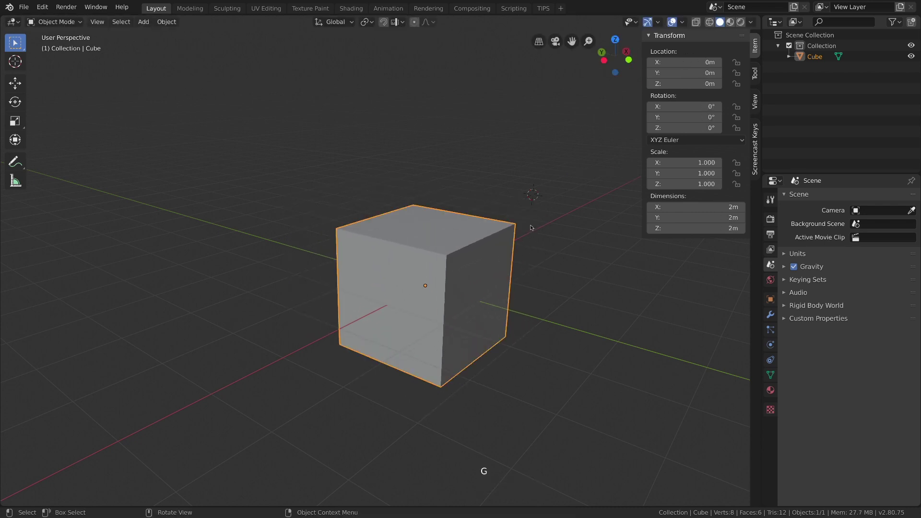
{"action": "key", "text": "Tab"}
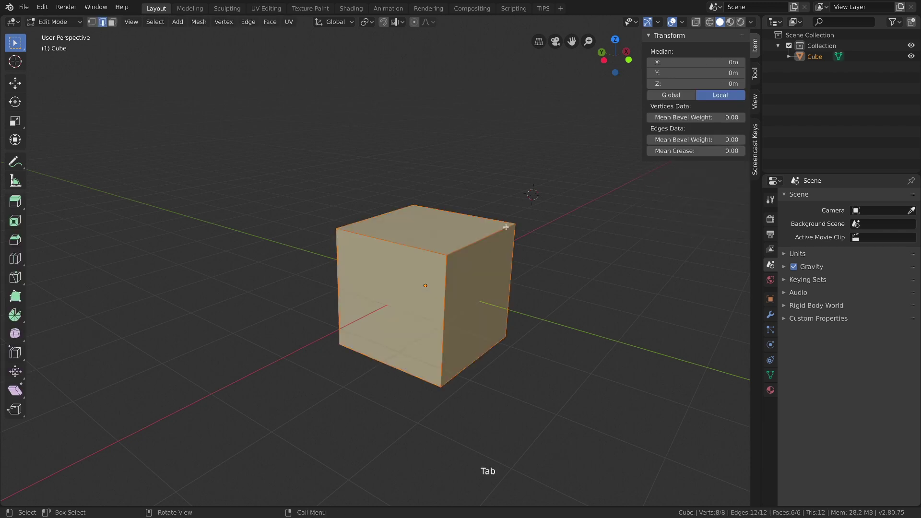
{"action": "key", "text": "s"}
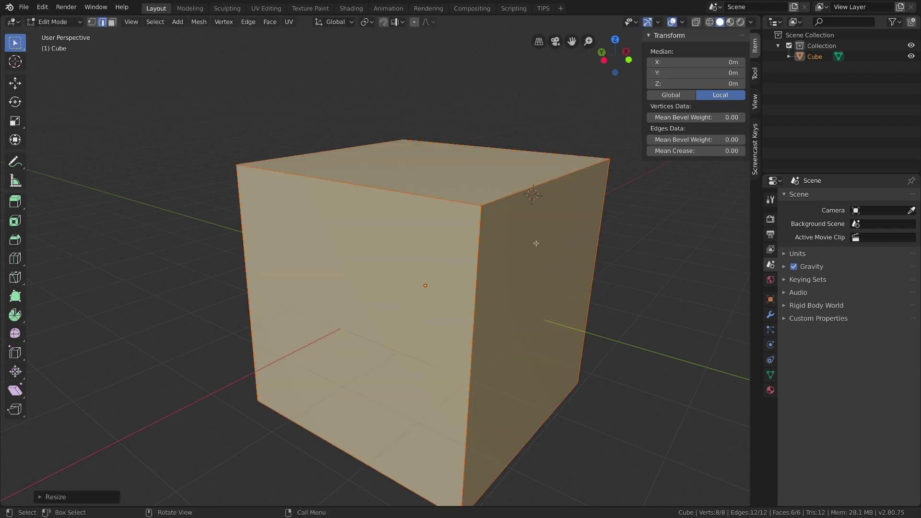
{"action": "key", "text": "Tab"}
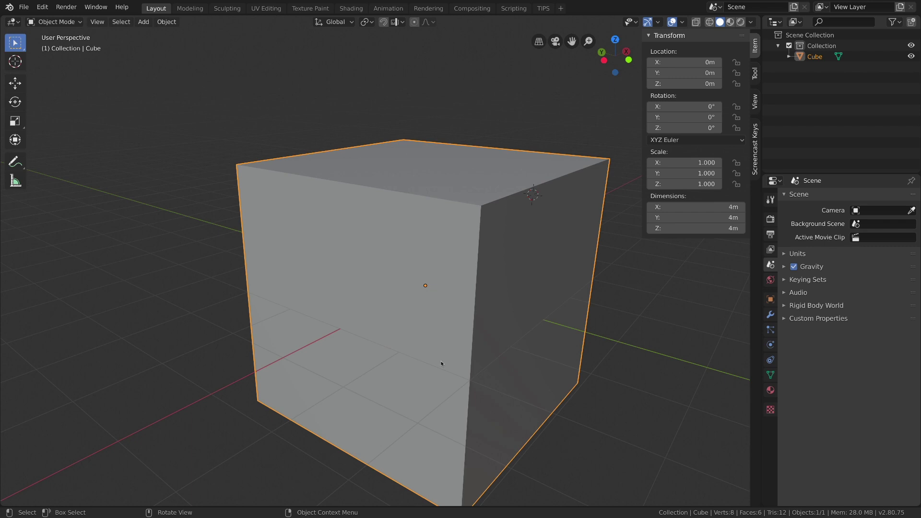
Step: Move and rotate the mesh geometry in Edit Mode, leaving object rotation at 0°, then return to Object Mode
{"action": "key", "text": "Tab"}
{"action": "key", "text": "g"}
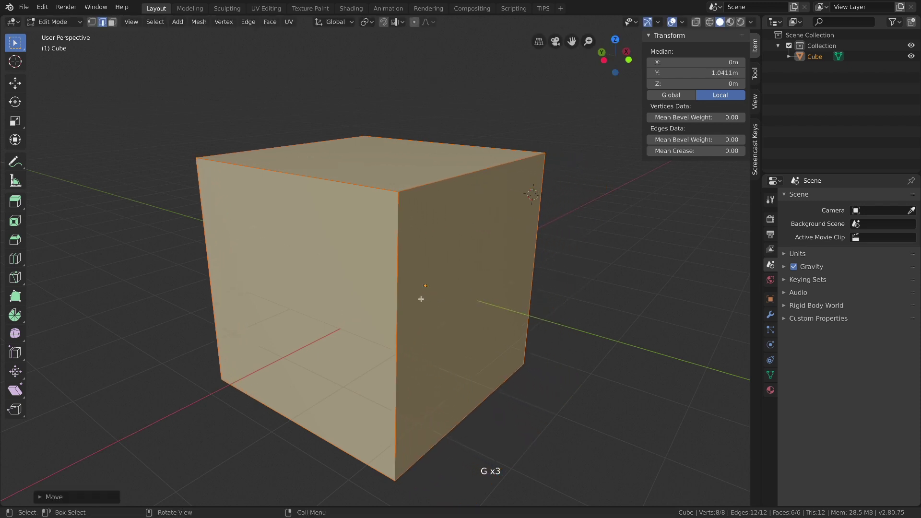
{"action": "key", "text": "r"}
{"action": "key", "text": "Tab"}
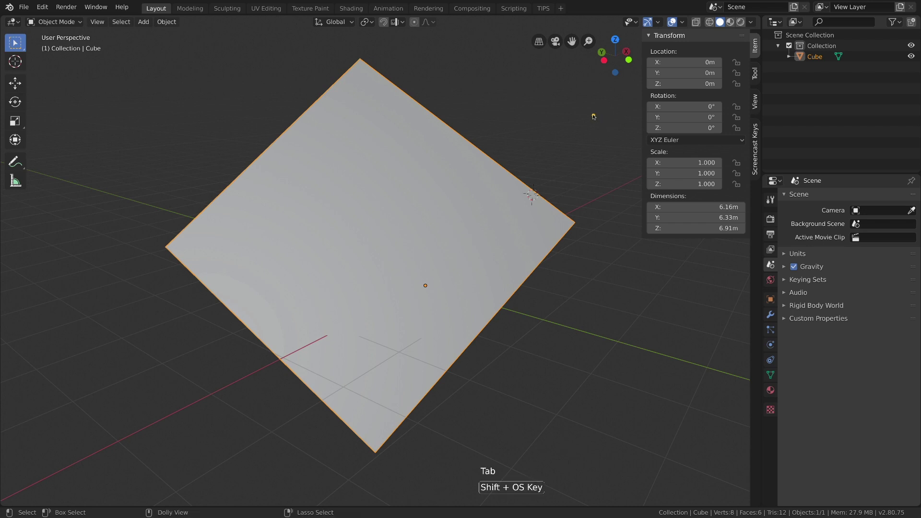
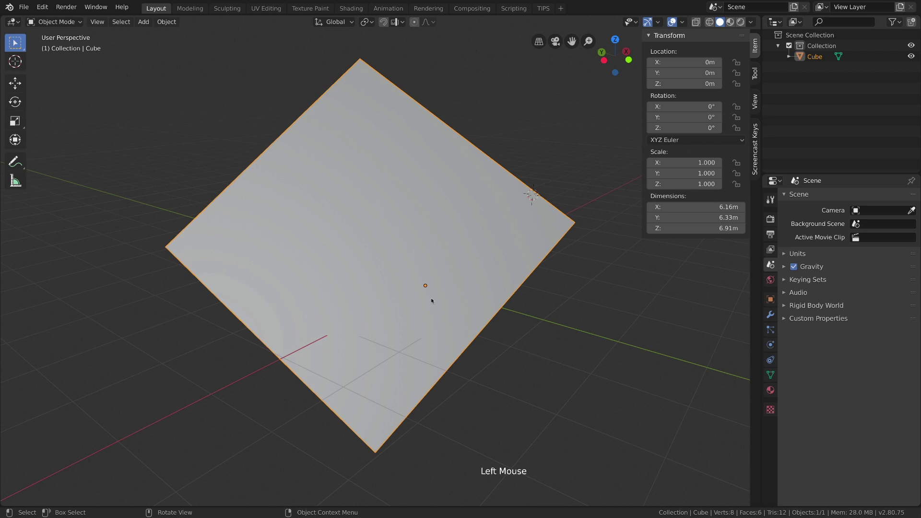
Step: Delete all of the cube's geometry in Edit Mode, leaving the mesh with zero vertices
{"action": "key", "text": "Tab"}
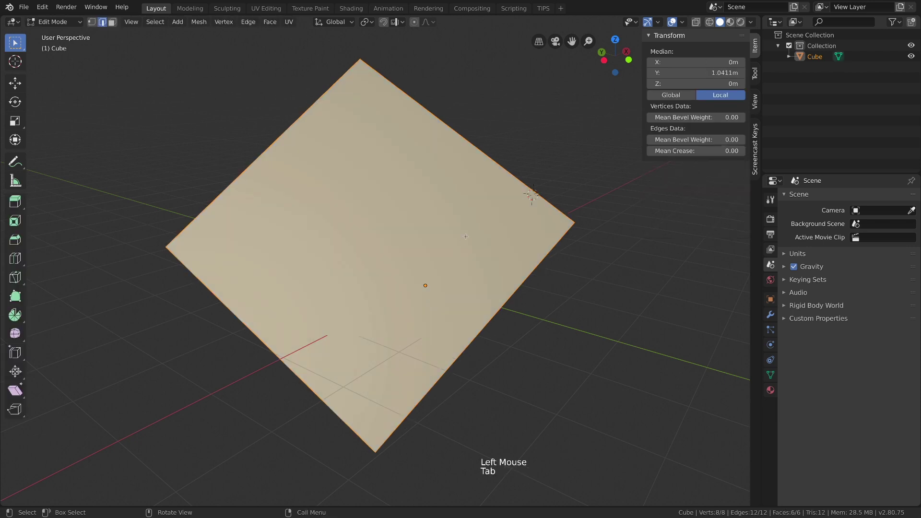
{"action": "key", "text": "x"}
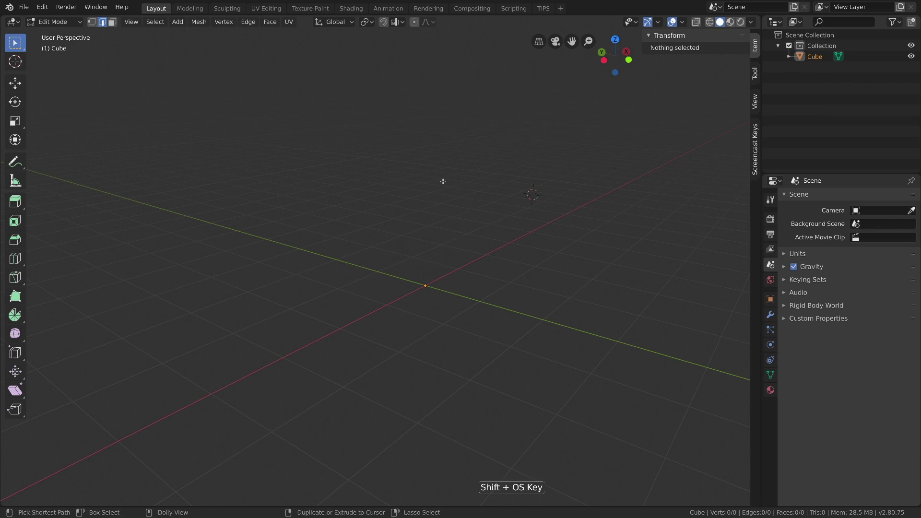
{"action": "key", "text": "Tab"}
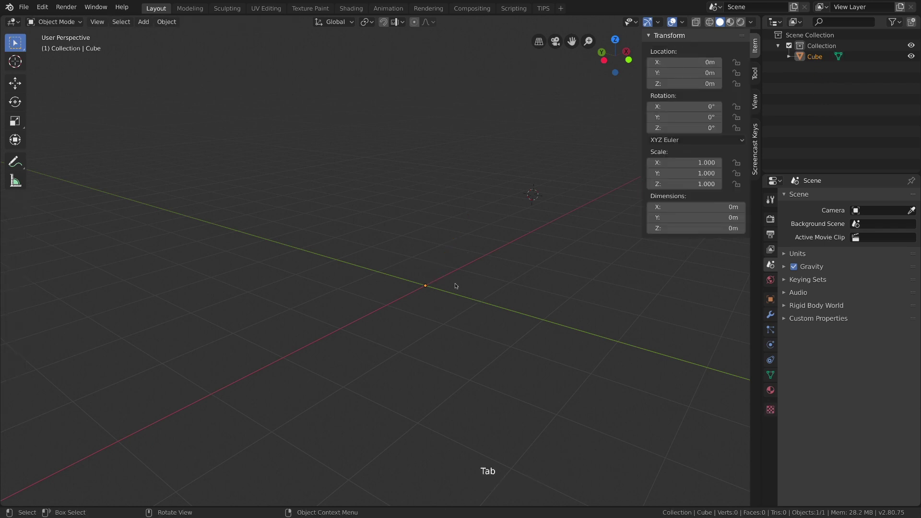
{"action": "left_click", "coordinate": [645, 157]}
{"action": "key", "text": "g"}
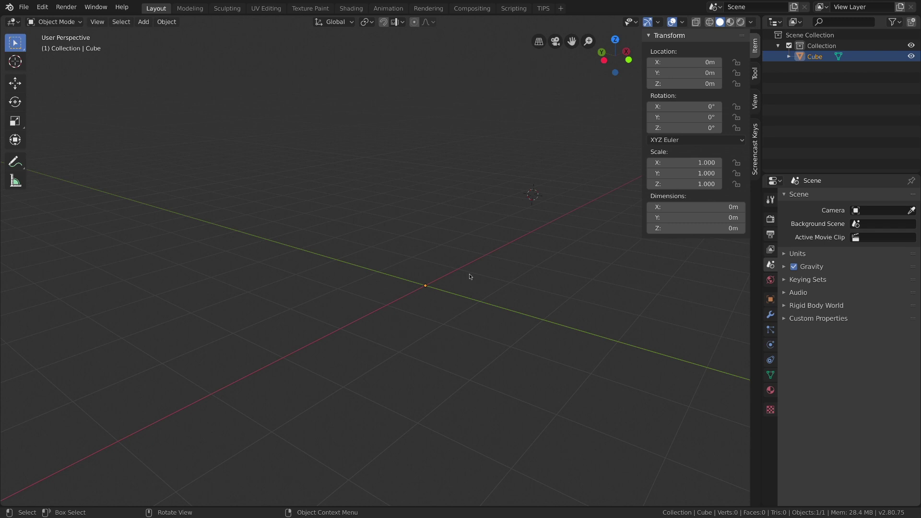
{"action": "key", "text": "Tab"}
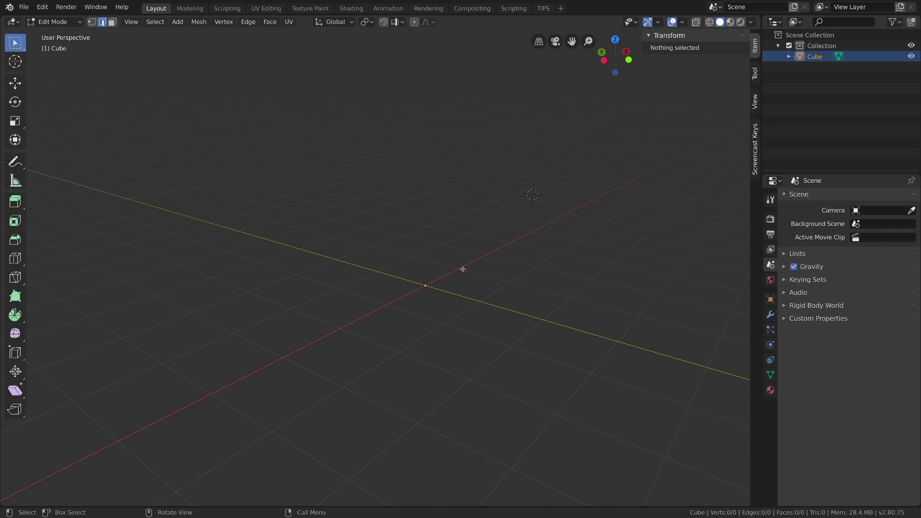
Step: Add a Torus mesh into the emptied Cube object at the scene centre
{"action": "key", "text": "shift+a"}
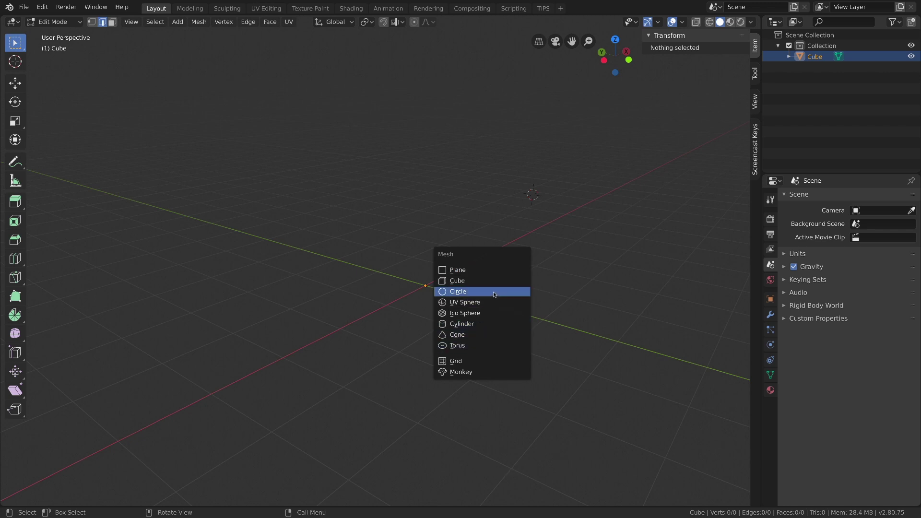
{"action": "key", "text": "shift+a"}
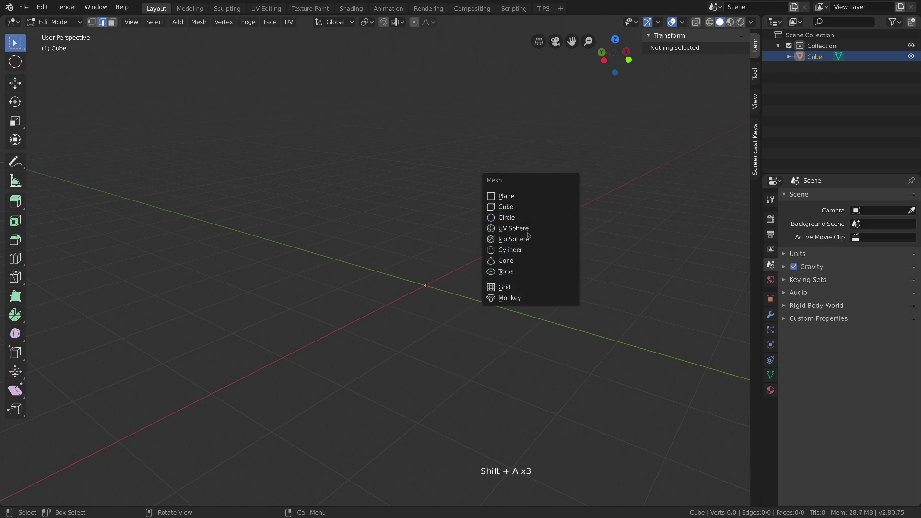
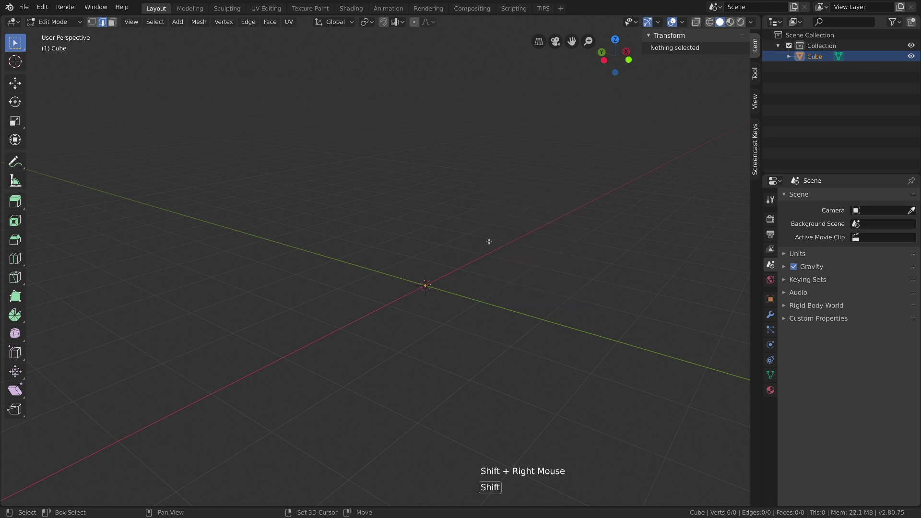
{"action": "key", "text": "shift+a"}
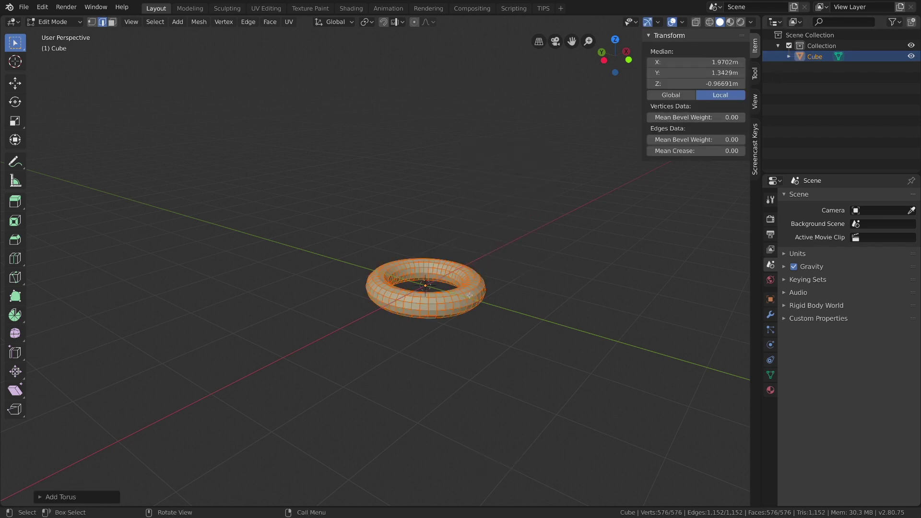
Step: Add a cube and a UV sphere into the same mesh beside the torus, then return to Object Mode
{"action": "key", "text": "shift+a"}
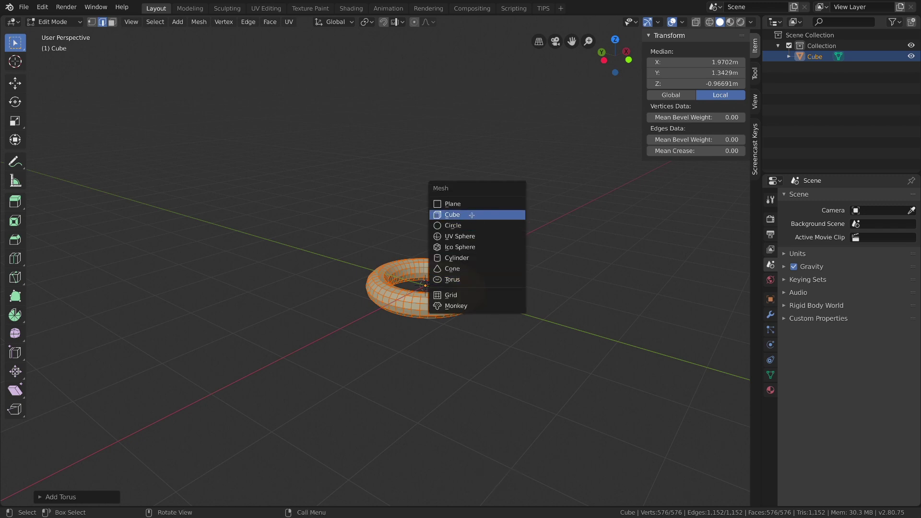
{"action": "key", "text": "s"}
{"action": "key", "text": "shift+a"}
{"action": "key", "text": "s"}
{"action": "key", "text": "Tab"}
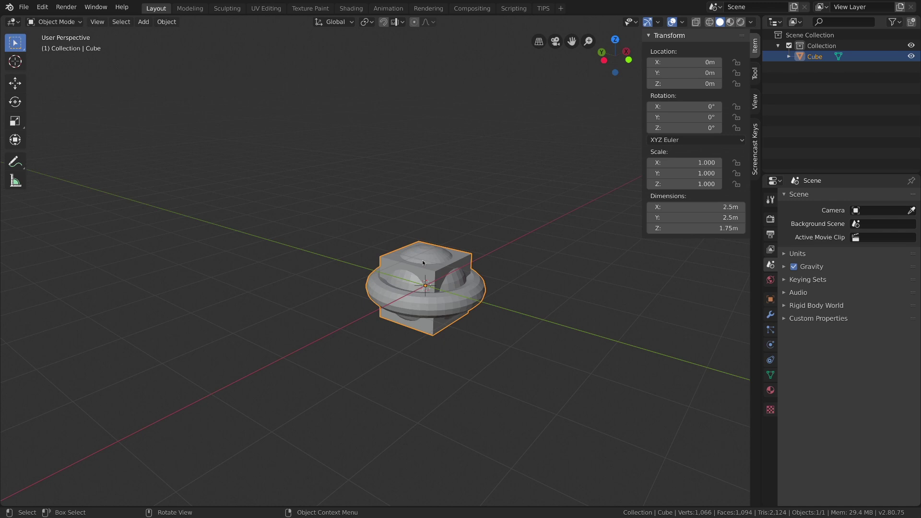